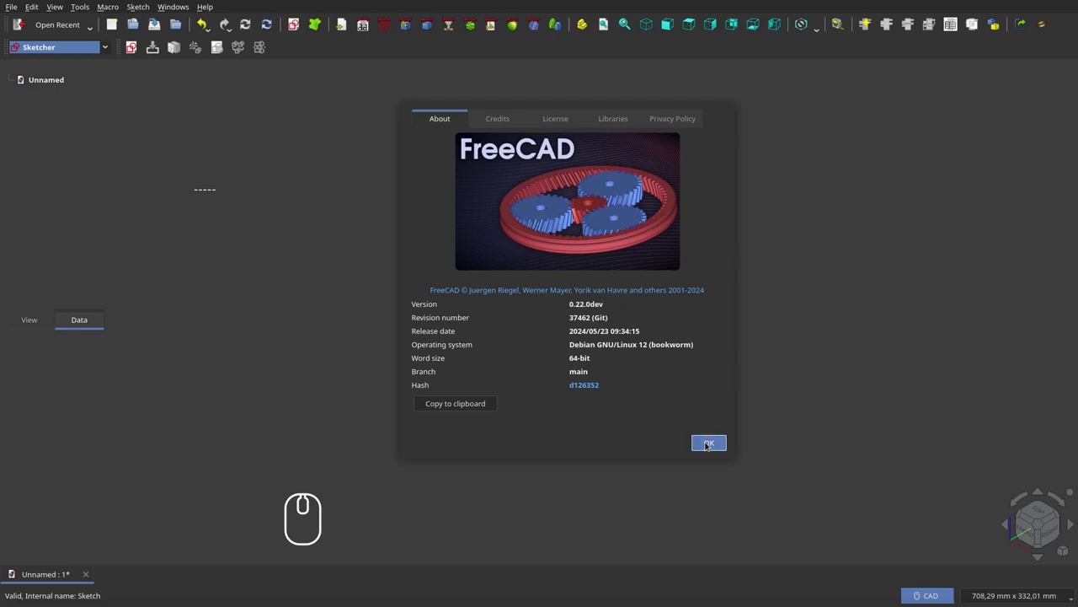
Dismiss the About dialog and select Sketch in the model tree
{"action": "left_click", "coordinate": [712, 447]}
{"action": "left_click", "coordinate": [135, 51]}
Enter Sketcher edit mode on the empty Sketch
{"action": "left_click", "coordinate": [570, 335]}
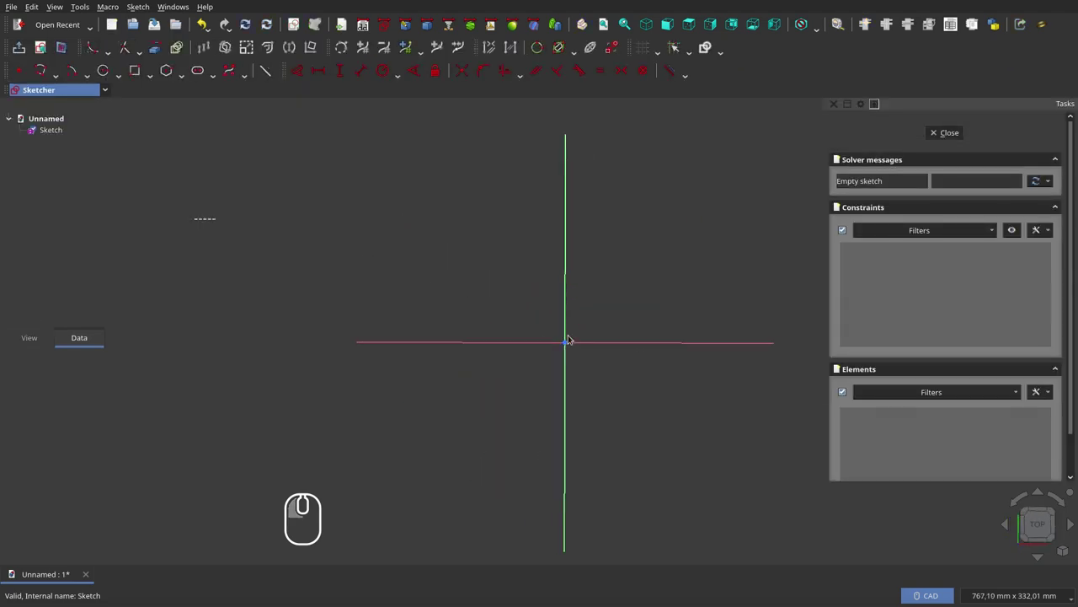
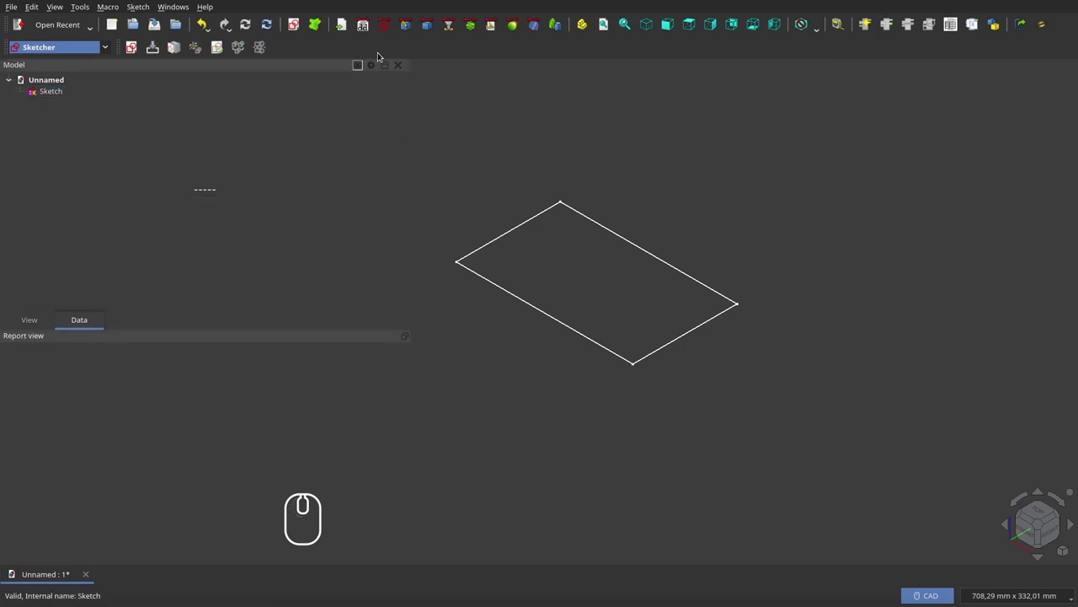
In the Part workbench, extrude Sketch into a solid slab named Extrude and confirm
{"action": "left_click", "coordinate": [438, 27]}
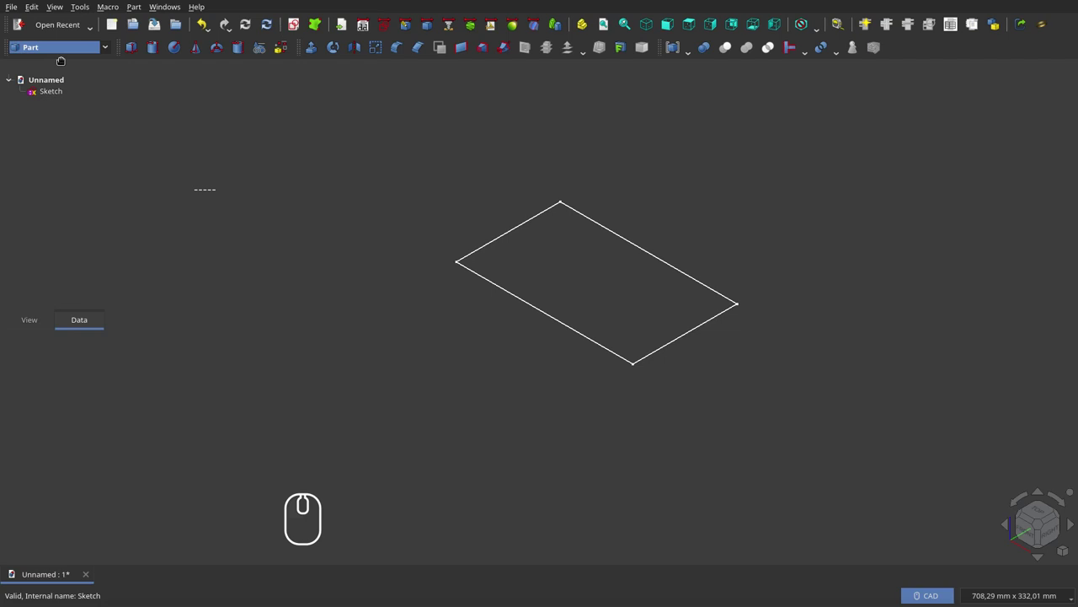
{"action": "left_click", "coordinate": [41, 92]}
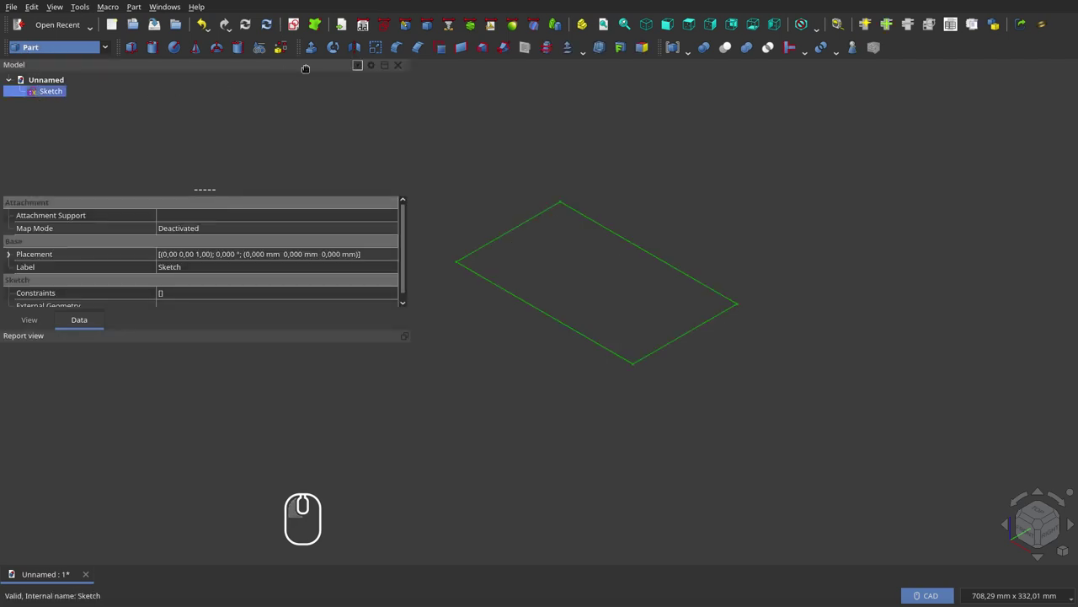
{"action": "left_click", "coordinate": [320, 53]}
{"action": "left_click", "coordinate": [989, 92]}
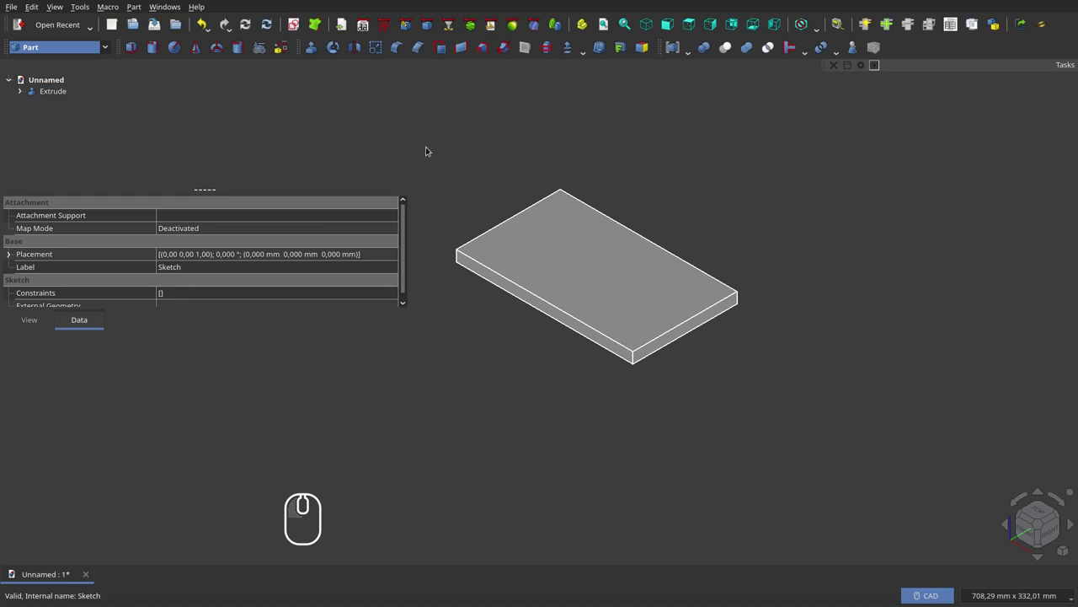
{"action": "left_click", "coordinate": [546, 135]}
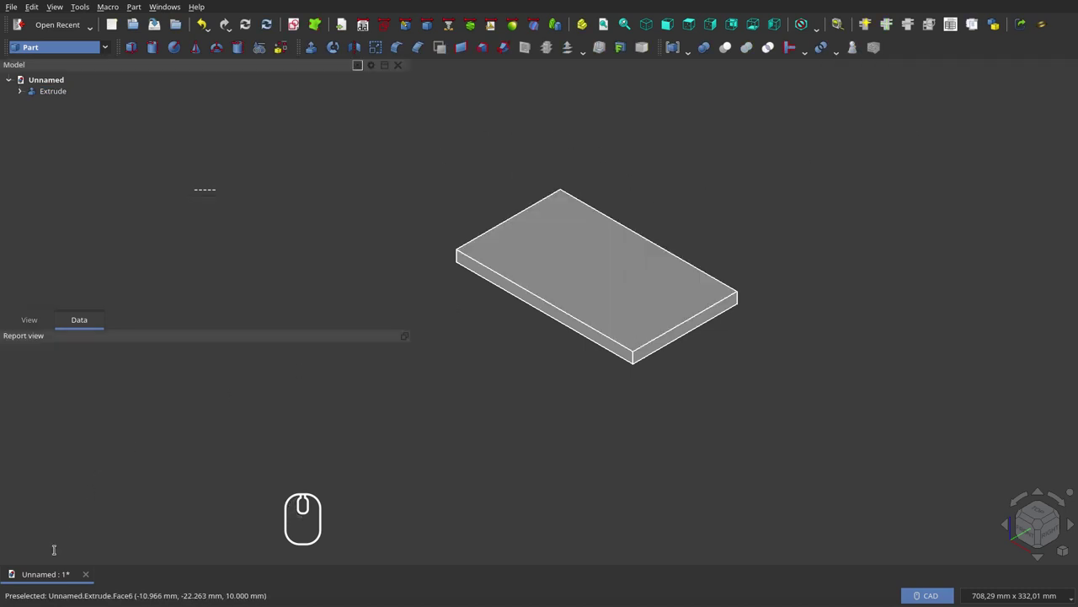